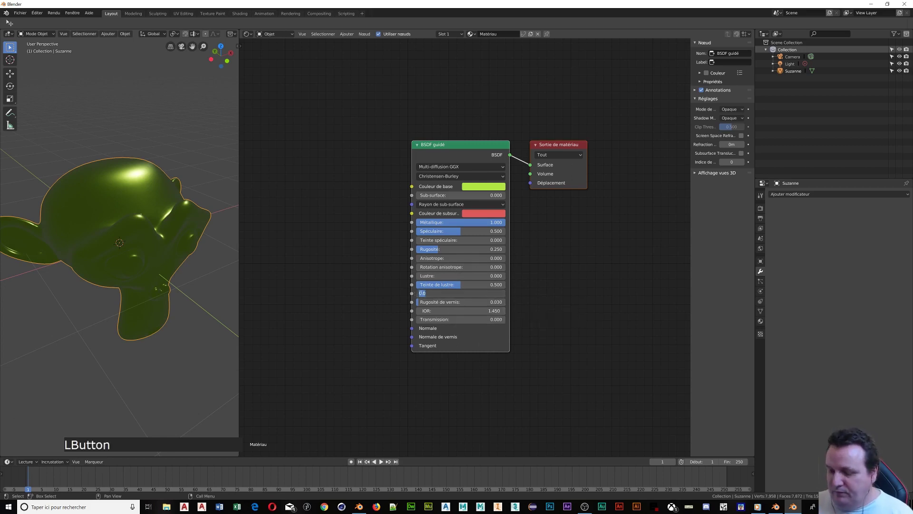
Step: Raise the Principled BSDF clearcoat (Vernis) value to 1.000 for a glossy finish
key("KP_1")
key("Return")
key("KP_Enter")
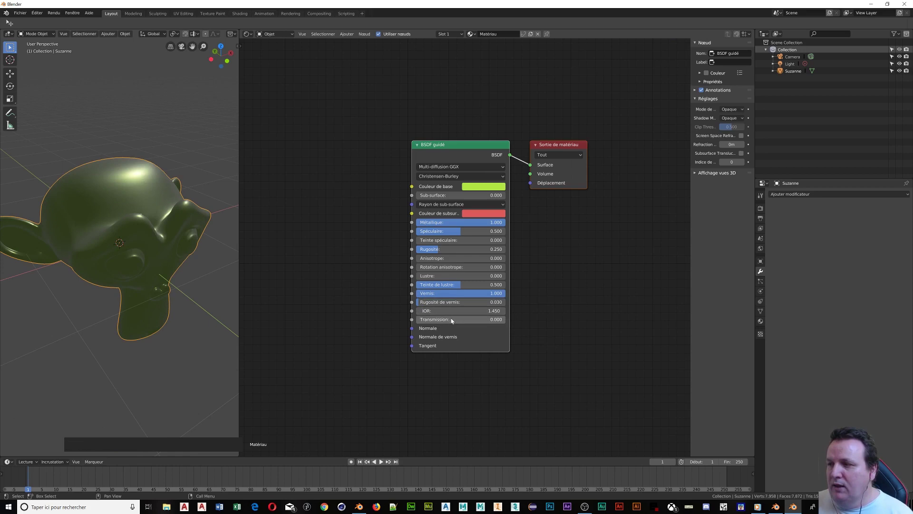
middle_click(92, 228)
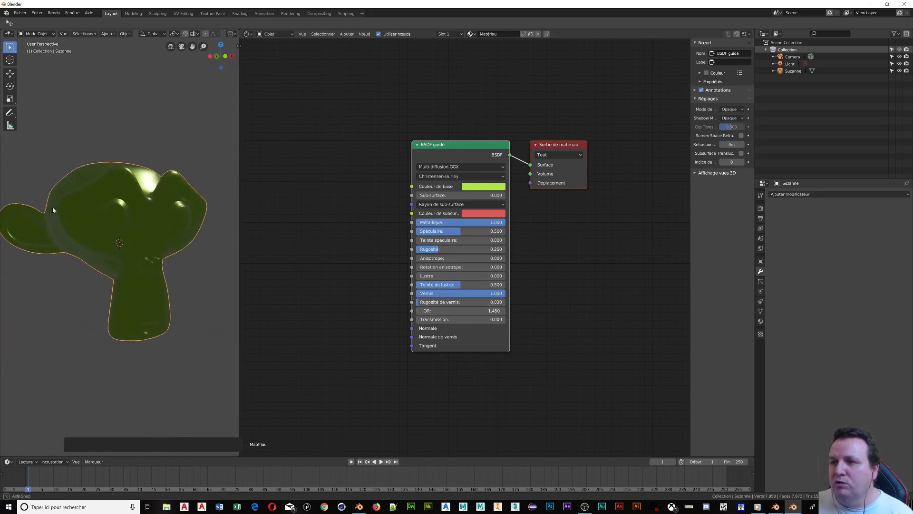
Step: Pick a pale blue base colour, set roughness to 0.298 and select the BSDF node
left_click(488, 191)
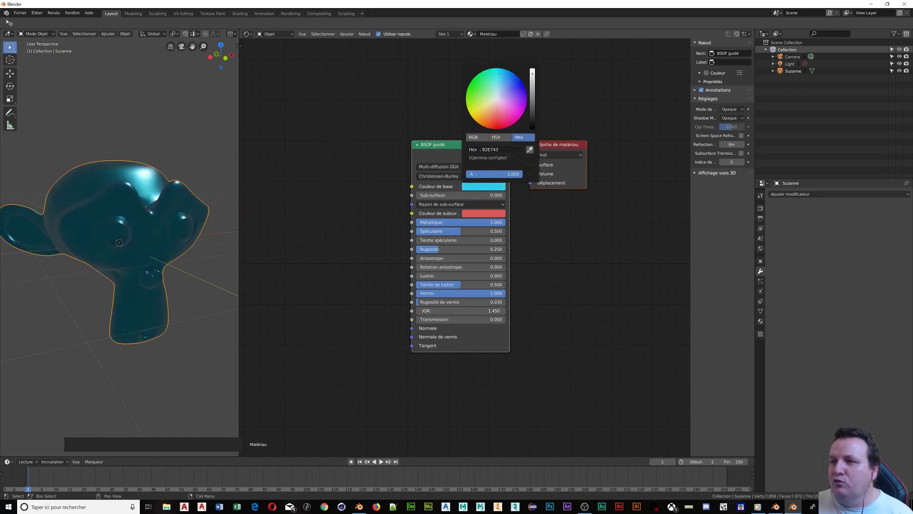
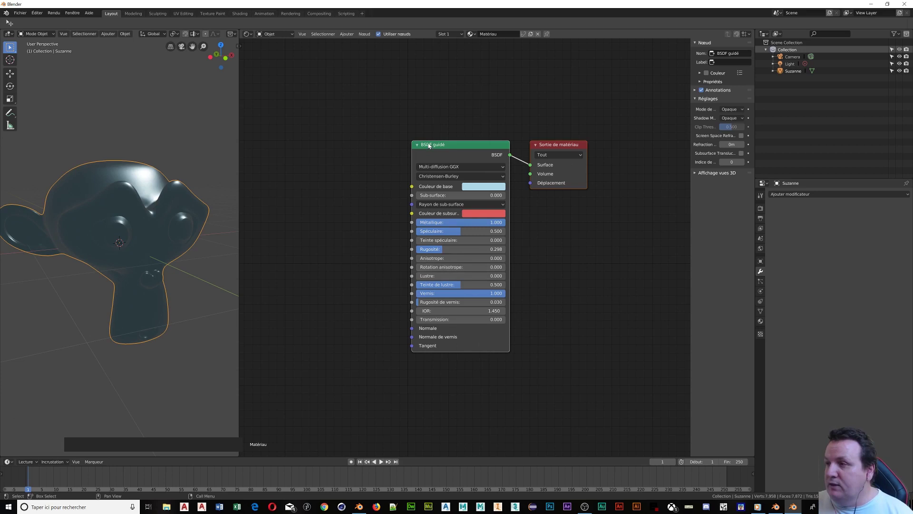
left_click(443, 155)
left_click(435, 152)
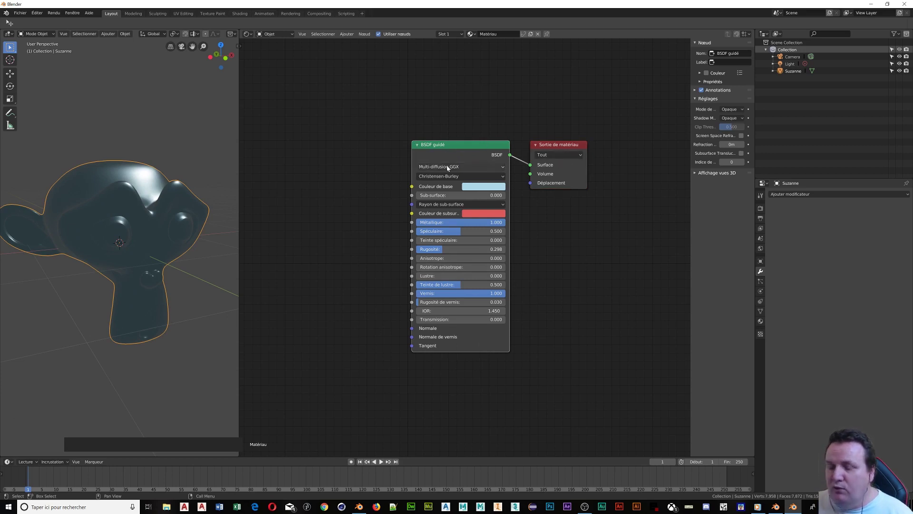
Step: Group the BSDF with Ctrl+G and cut the subsurface and subsurface radius links from Group Input
key("ctrl+g")
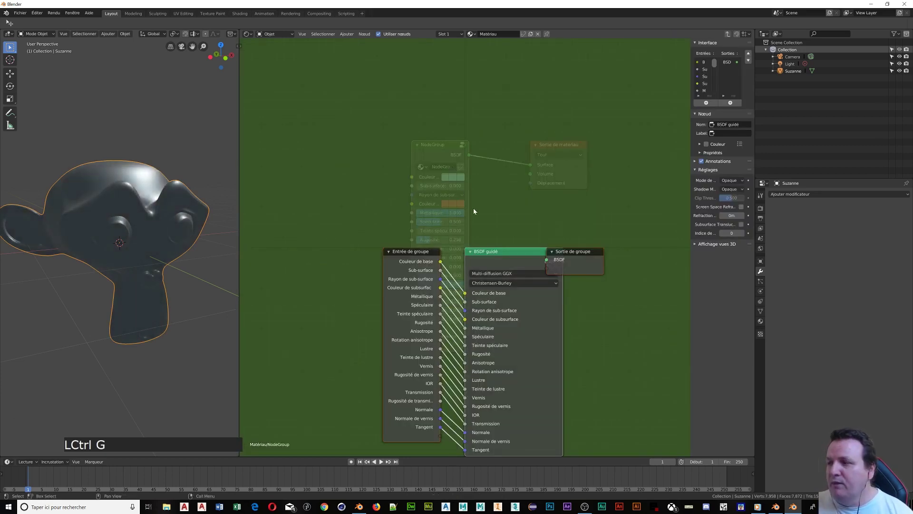
middle_click(534, 301)
left_click(494, 149)
left_click(332, 148)
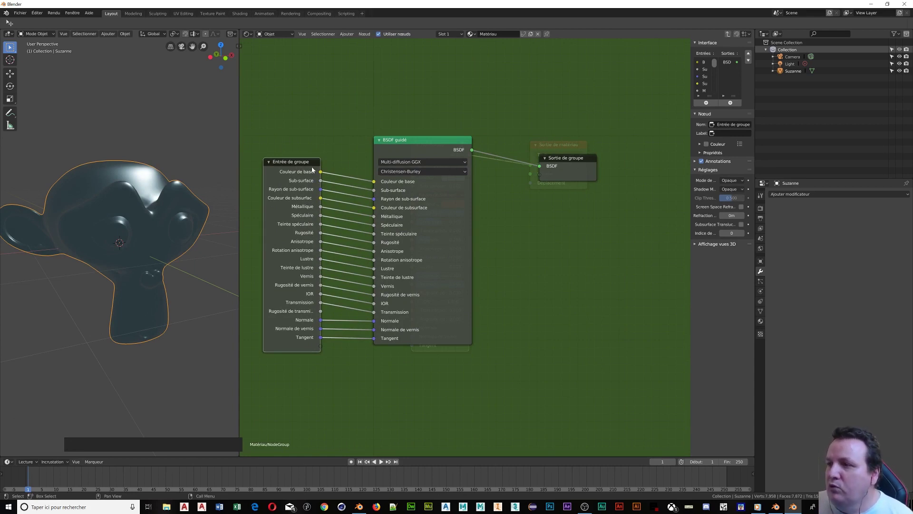
left_click(377, 192)
left_click(374, 200)
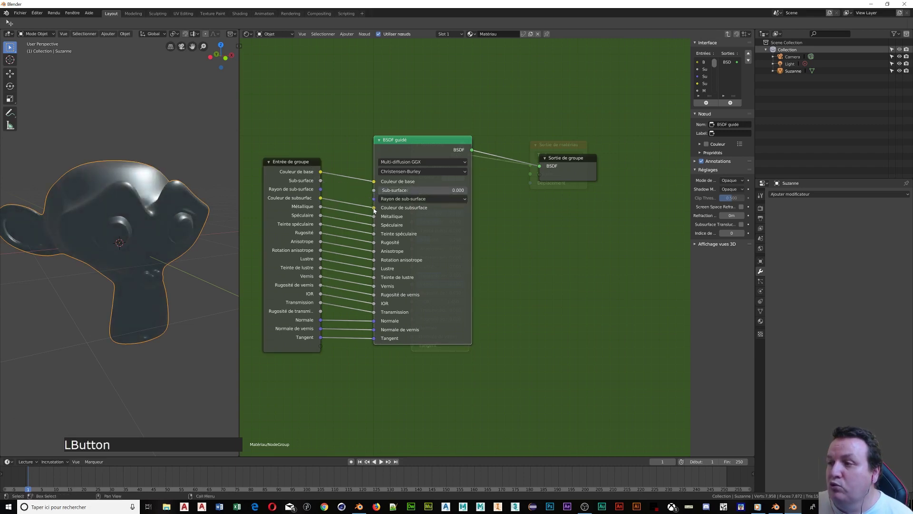
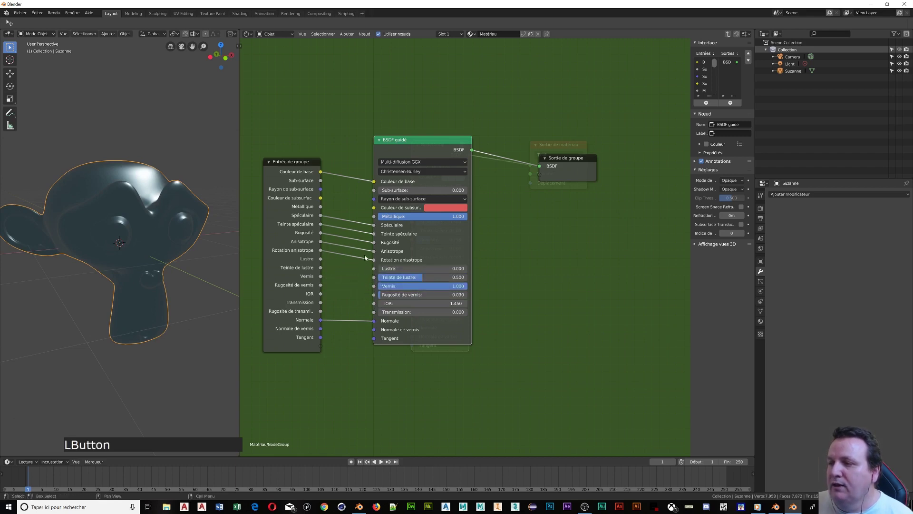
Step: Cut the specular and remaining unneeded links, leaving base colour, roughness and normal wired
left_click(375, 261)
left_click(369, 249)
left_click(377, 238)
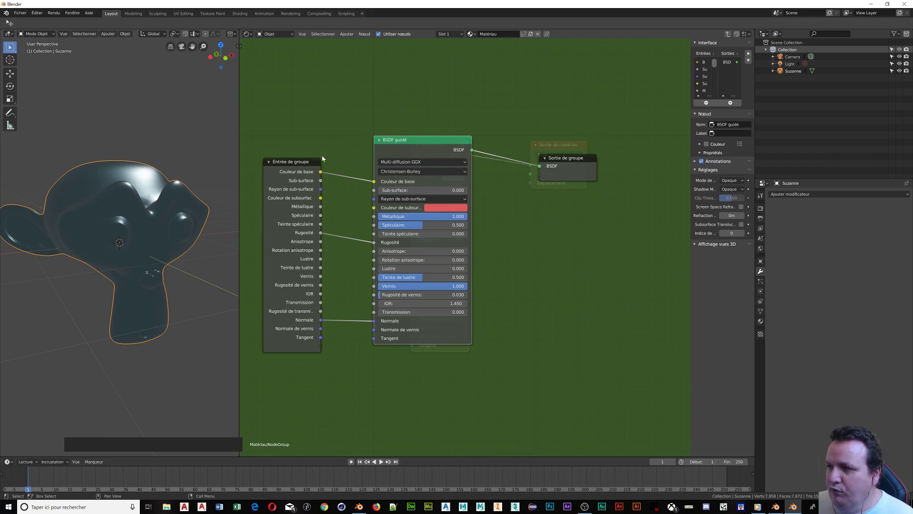
left_click(291, 162)
Step: Exit to the material level and select the NodeGroup node
key("Tab")
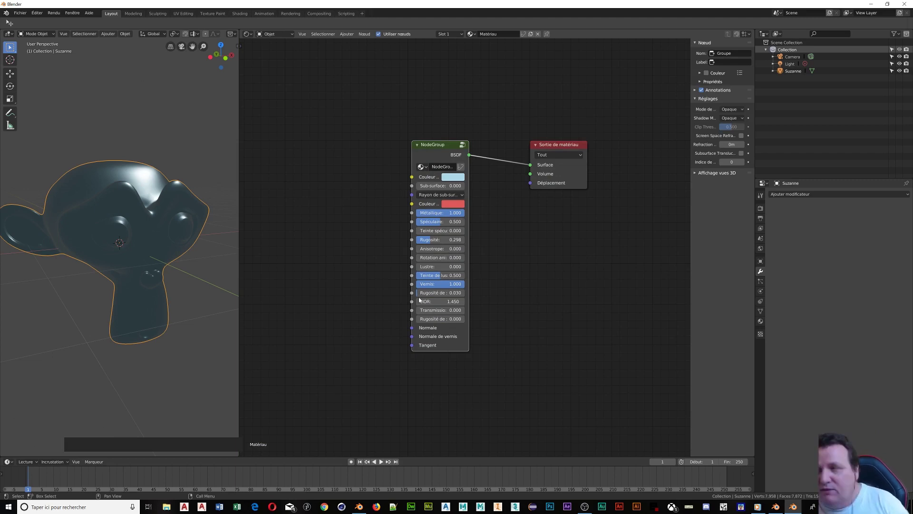
left_click(440, 133)
Step: Inside the group, remove the Subsurface and Specular Tint inputs from the group interface
key("Tab")
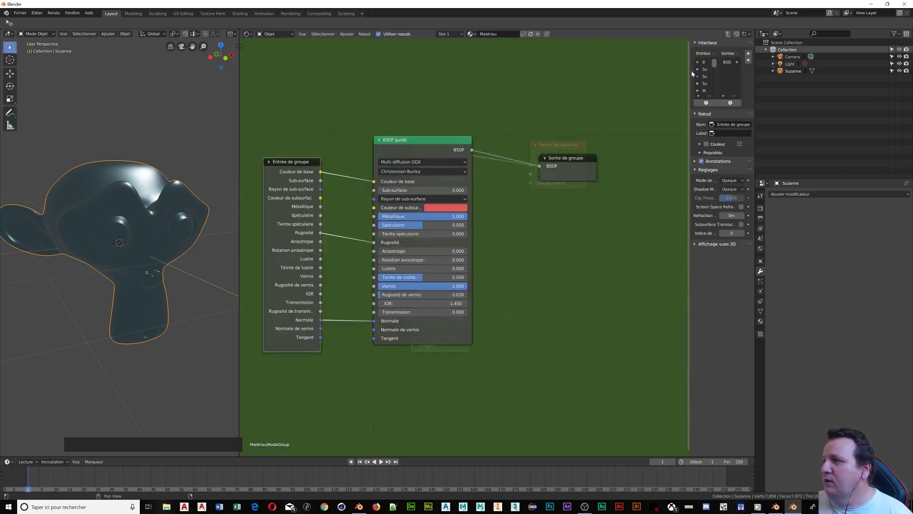
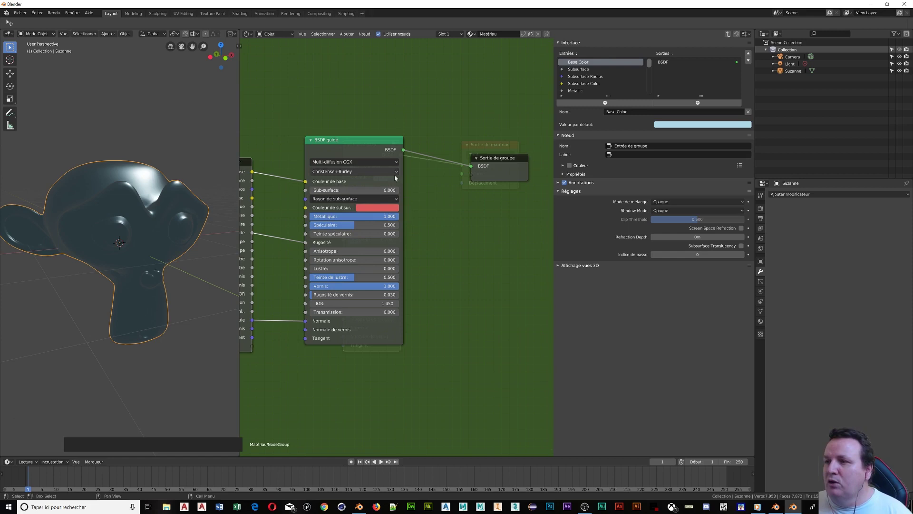
middle_click(360, 201)
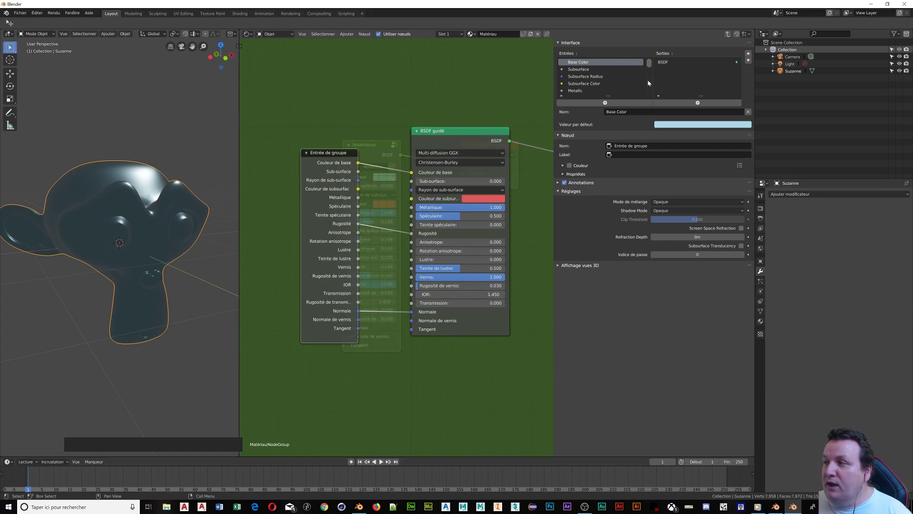
left_click(596, 72)
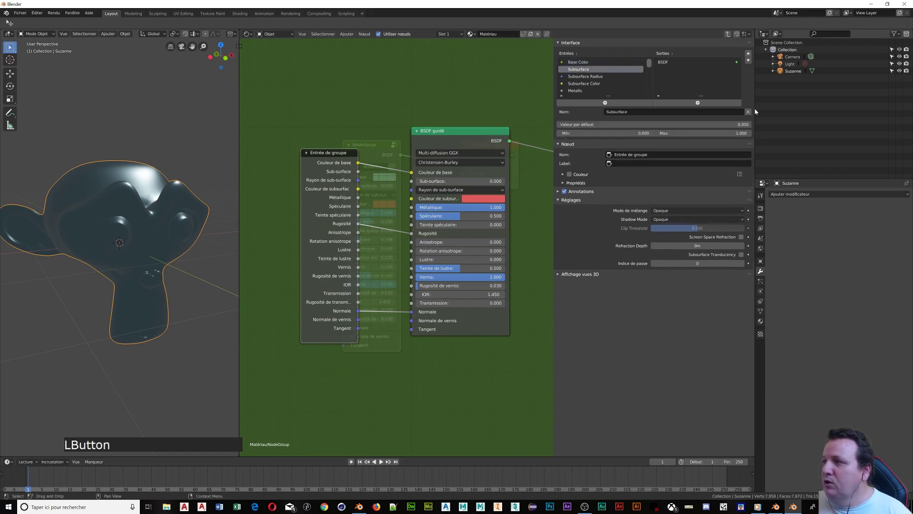
left_click(748, 113)
left_click(749, 113)
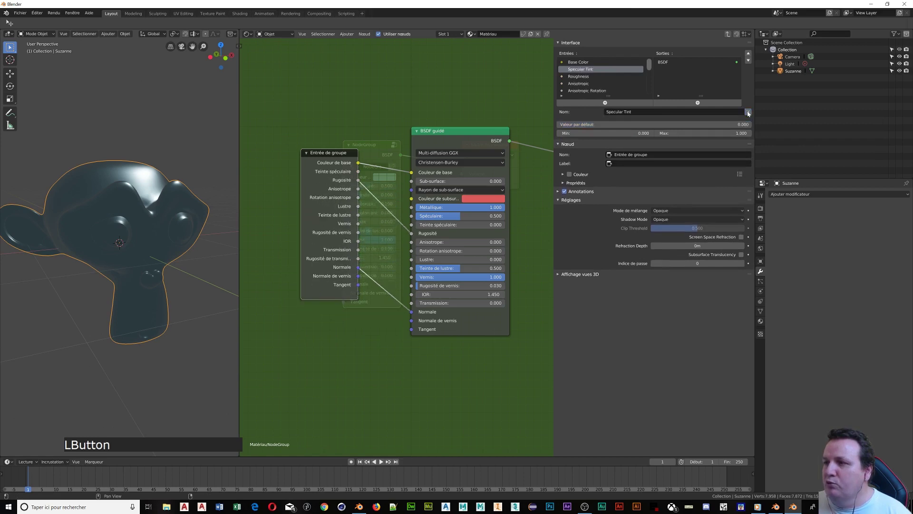
left_click(747, 114)
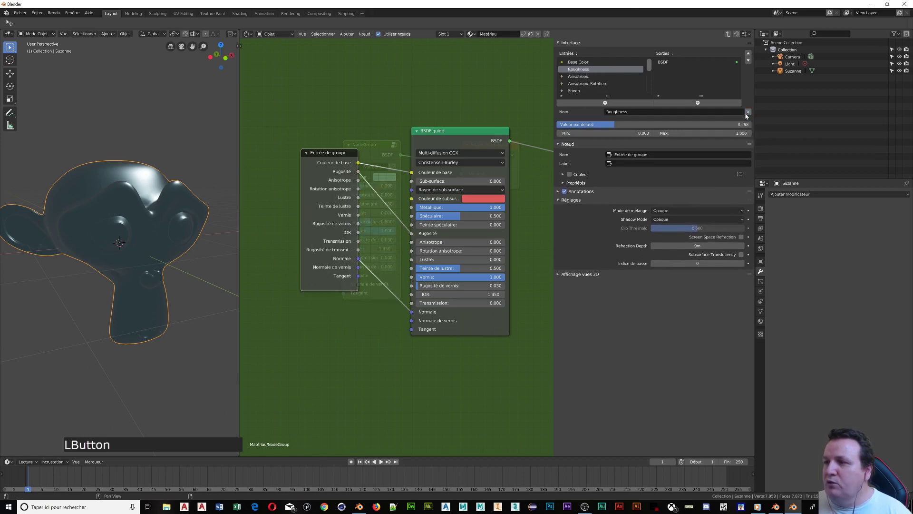
Step: Remove the remaining unused inputs such as Anisotropic, Clearcoat Normal and Tangent
left_click(582, 80)
left_click(749, 112)
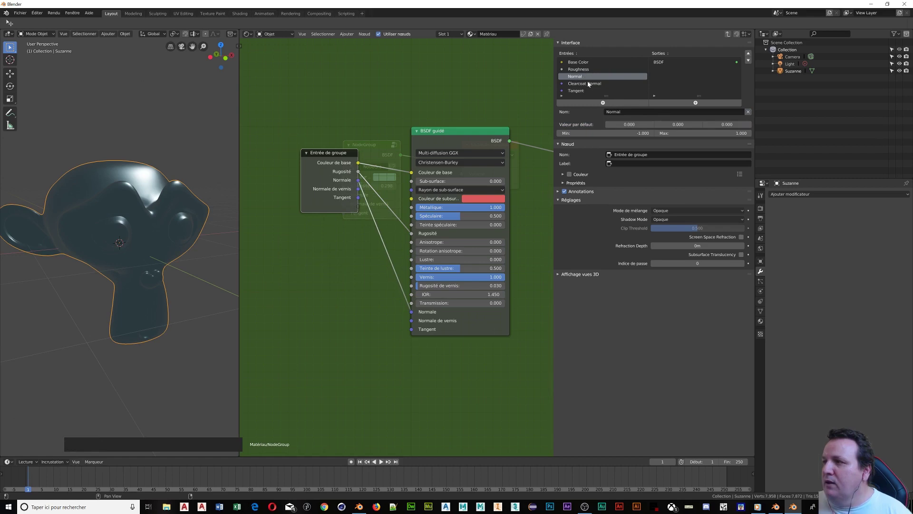
left_click(589, 84)
left_click(747, 113)
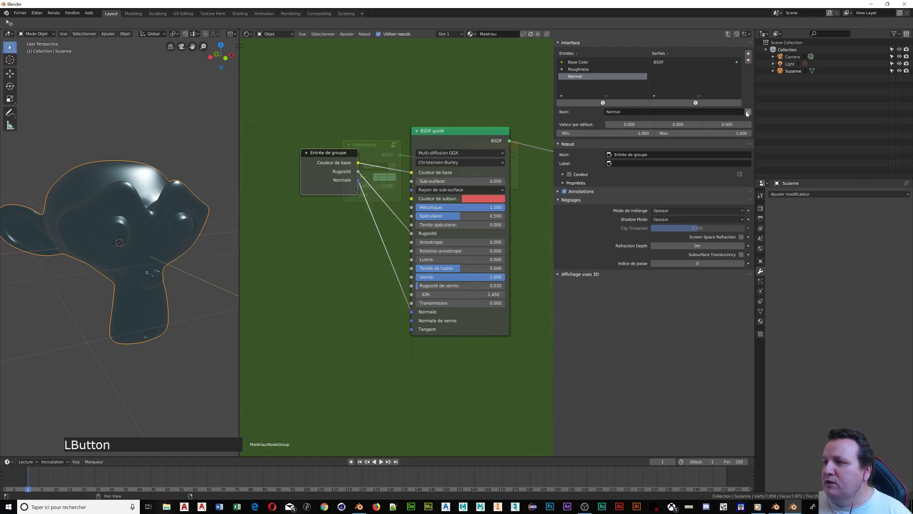
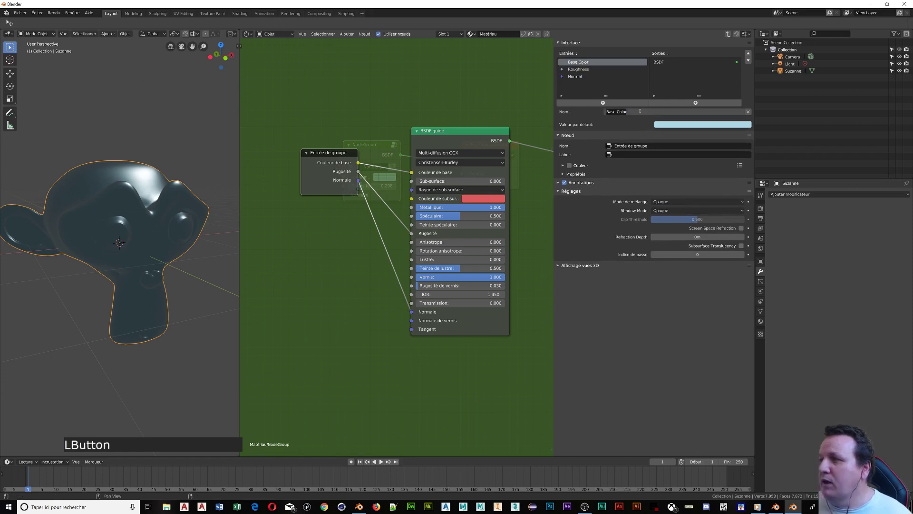
Step: Name the group's base colour input 'Couleur de peinture'
key("shift+c")
key("o")
key("u")
key("l")
key("e")
key("u")
key("r")
key("space")
key("d")
key("e")
key("space")
key("p")
key("e")
key("i")
key("n")
key("t")
key("u")
key("r")
key("e")
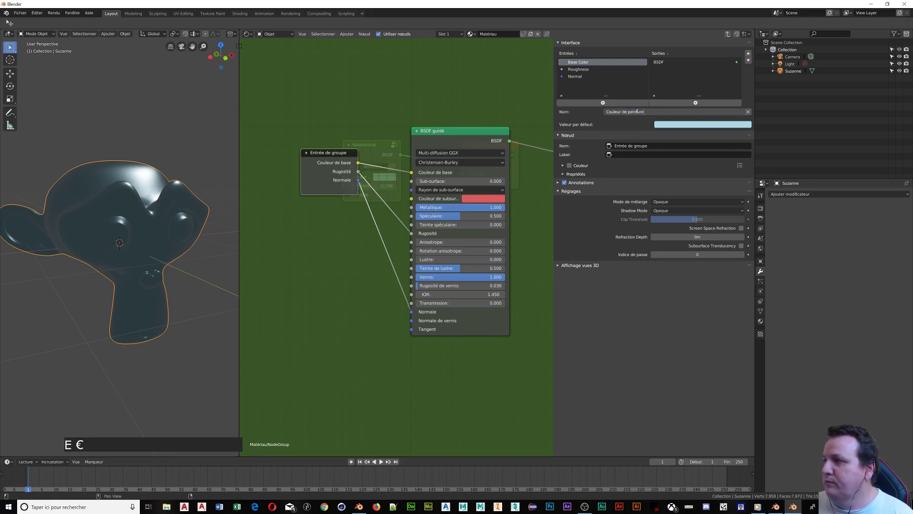
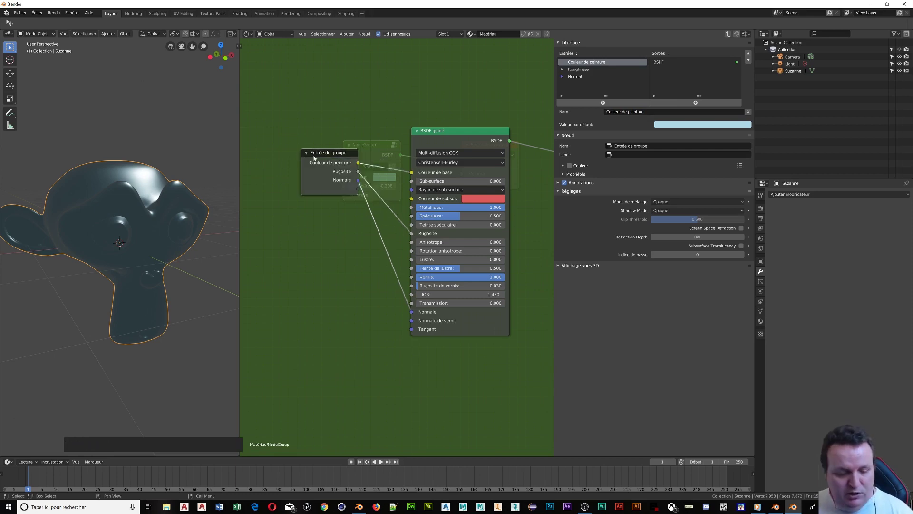
Step: Back at the material level, set the group node's Rugosité to 0.25
key("Tab")
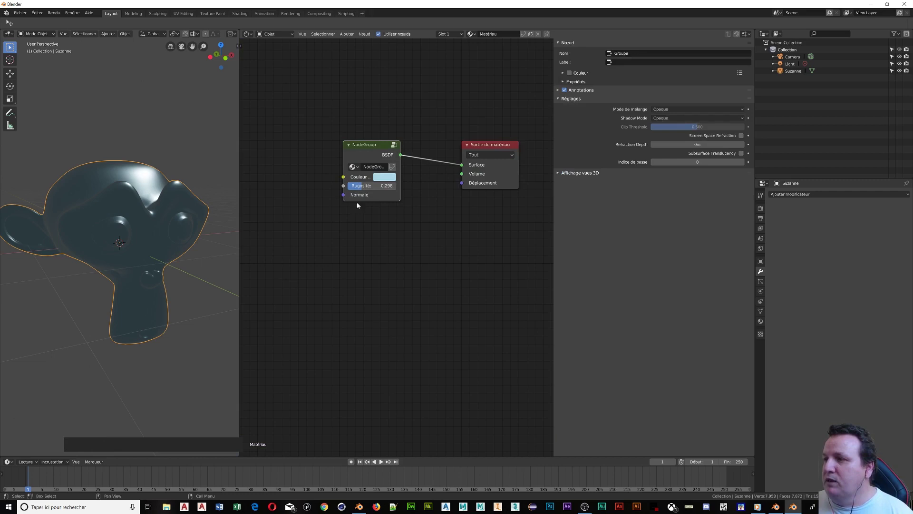
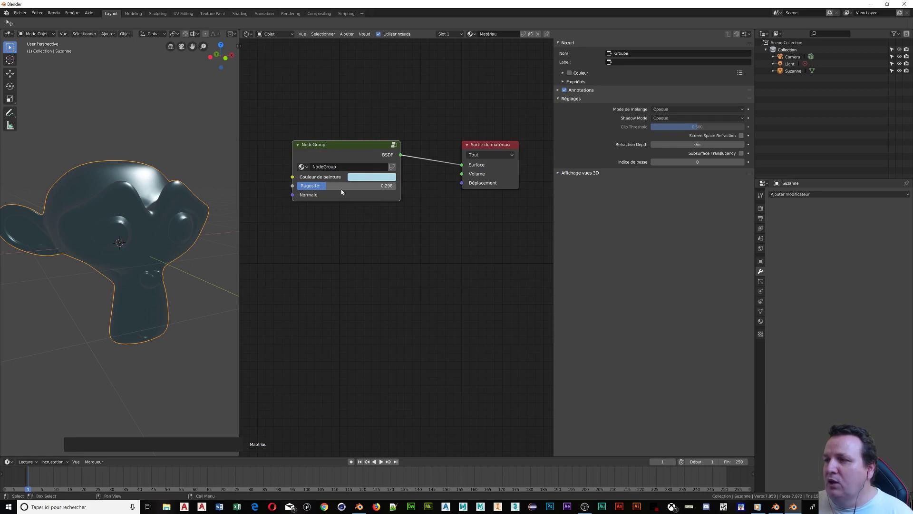
left_click(343, 191)
key("KP_0")
key("KP_Decimal")
key("KP_2")
key("KP_5")
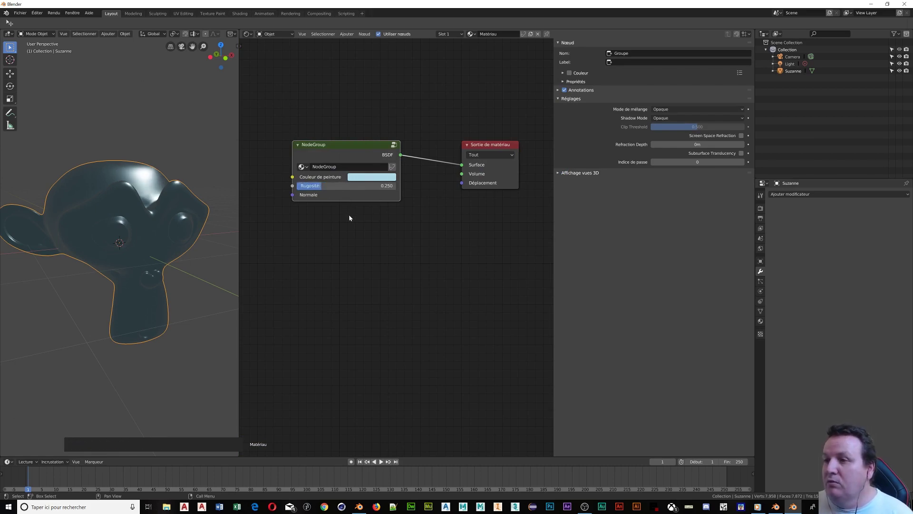
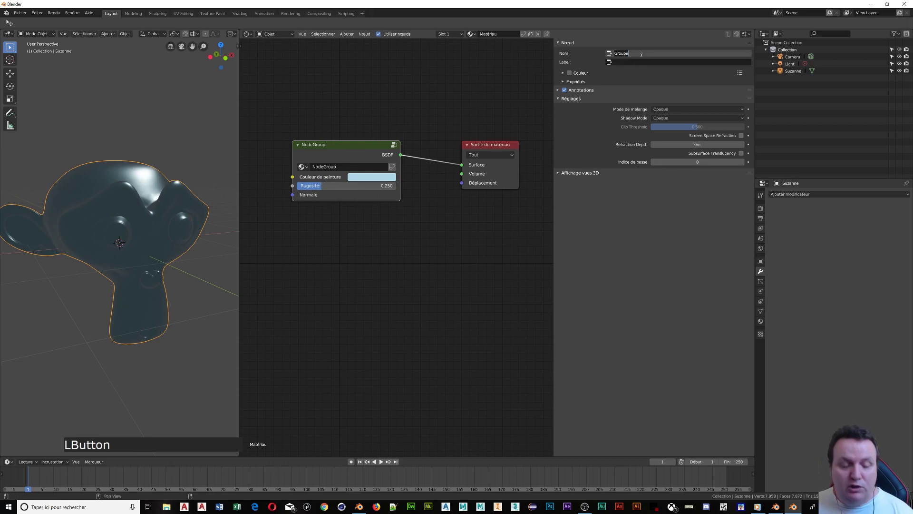
Step: Enter 'Peinture de voiture' as the group node's name in the Node sidebar
key("shift+p")
key("e")
key("€")
key("i")
key("n")
key("t")
key("u")
key("r")
key("e")
key("space")
key("d")
key("e")
key("BackSpace")
key("e")
key("space")
key("v")
key("o")
key("i")
key("t")
key("u")
key("r")
key("e")
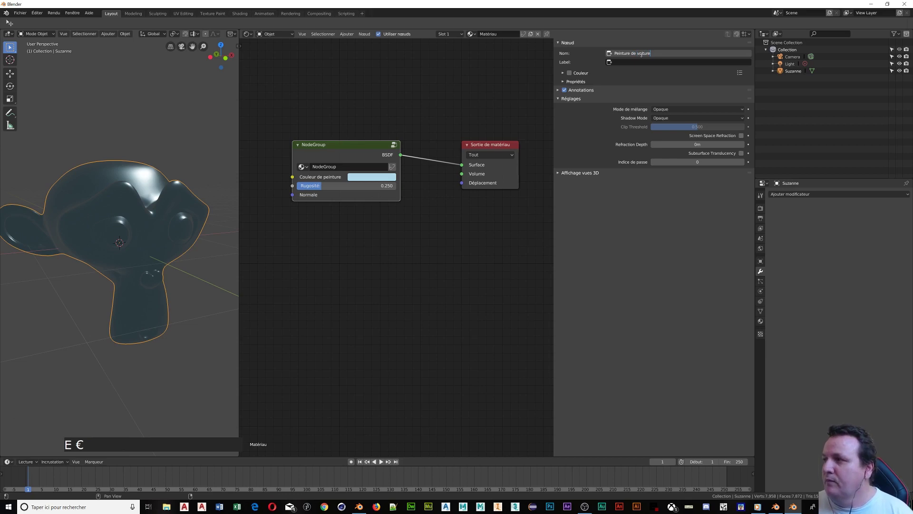
Step: Enter 'Peinture de voiture' as the group node's label as well
left_click(652, 61)
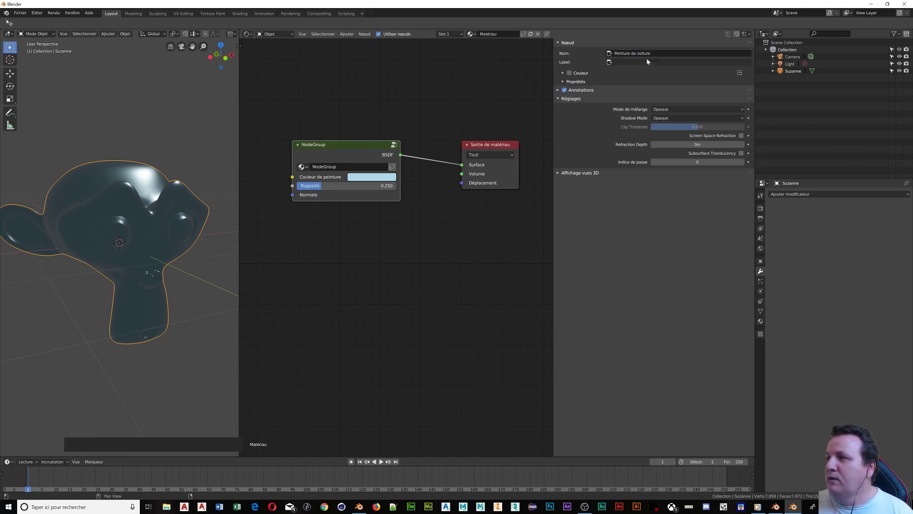
left_click(649, 63)
key("shift+p")
key("e")
key("€")
key("i")
key("n")
key("t")
key("u")
key("r")
key("e")
key("space")
key("d")
key("e")
key("space")
key("v")
type("o v")
key("i")
key("t")
key("u")
key("r")
key("e")
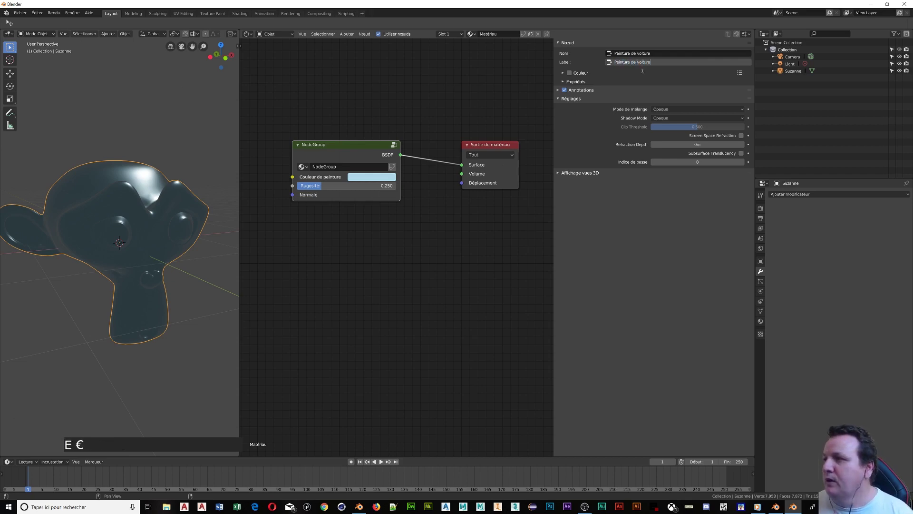
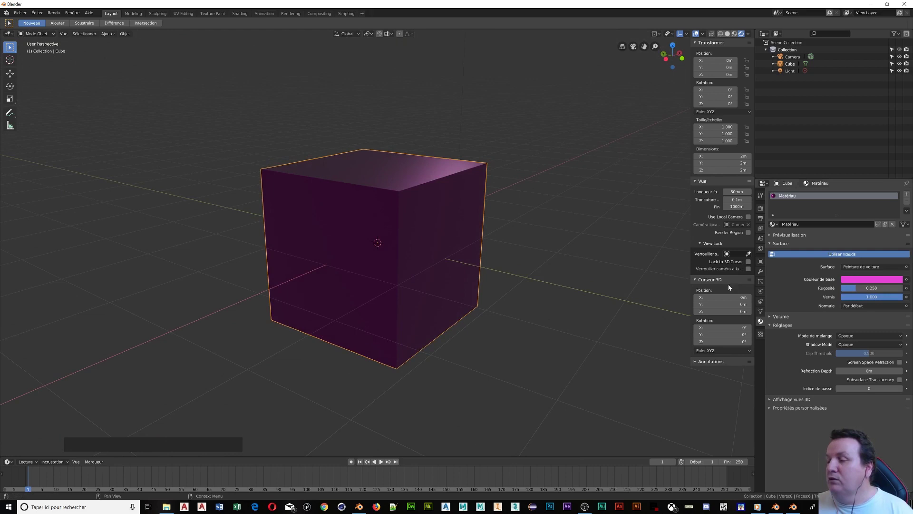
Step: Orbit around the pink cube to inspect its glossy top face
middle_click(354, 272)
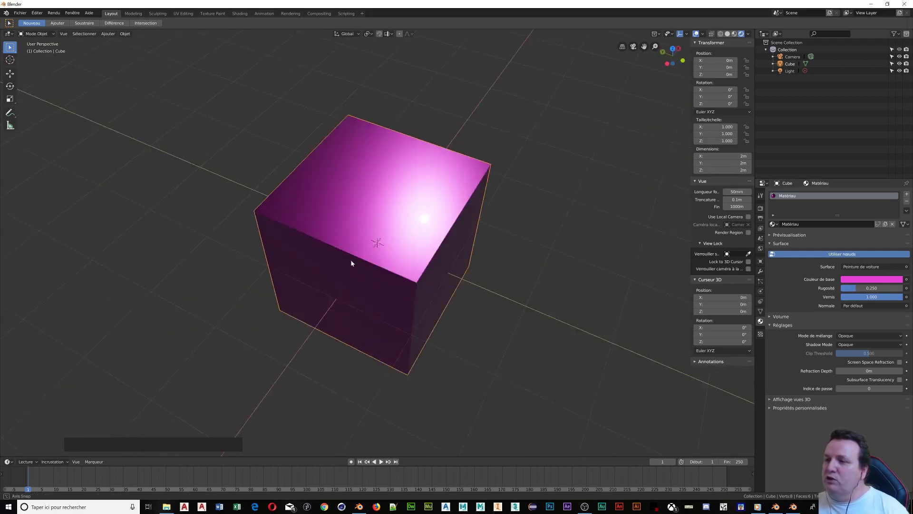